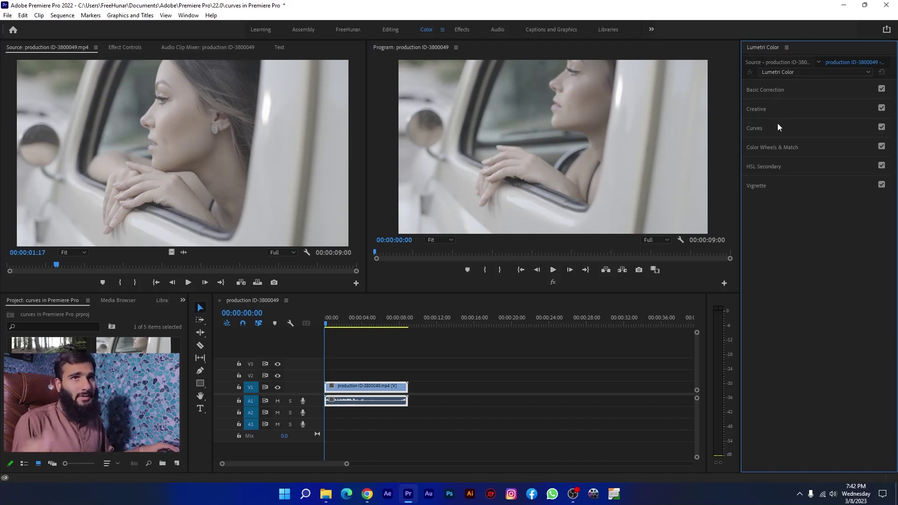
Expand the Curves section of Lumetri Color to reveal RGB and Hue Saturation curves.
left_click(783, 125)
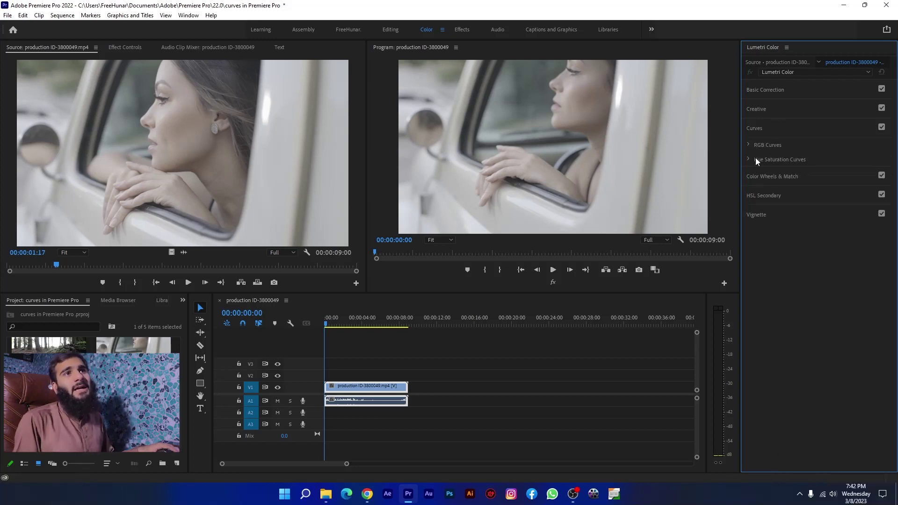
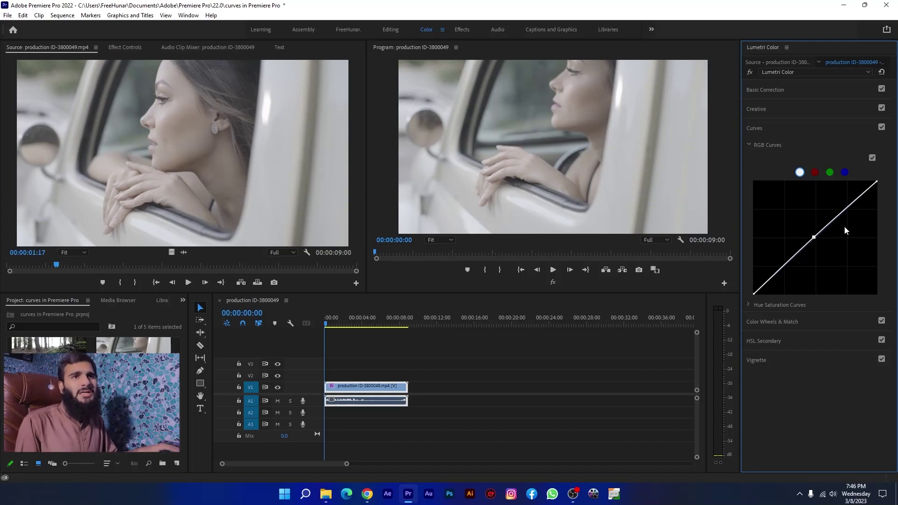
Clear the master RGB curve's point, test a new point near the shadows, leaving the curve straight.
double_click(821, 242)
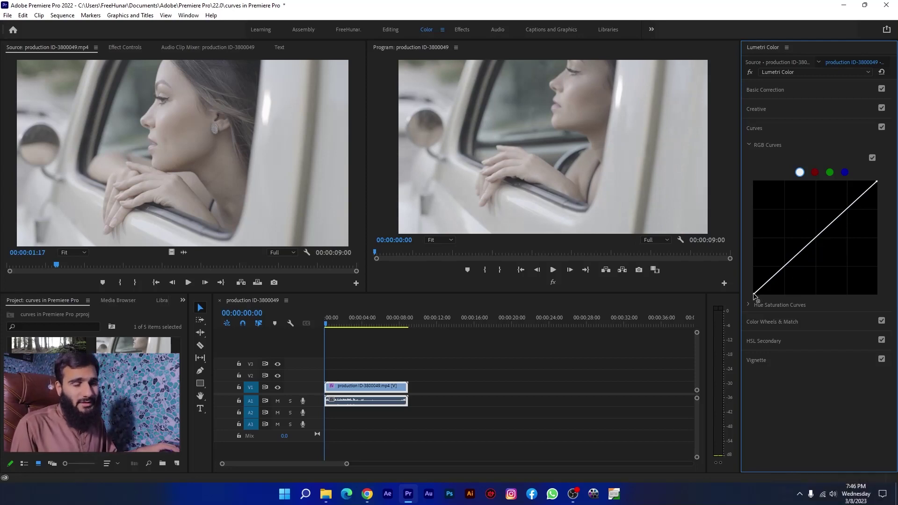
left_click(791, 269)
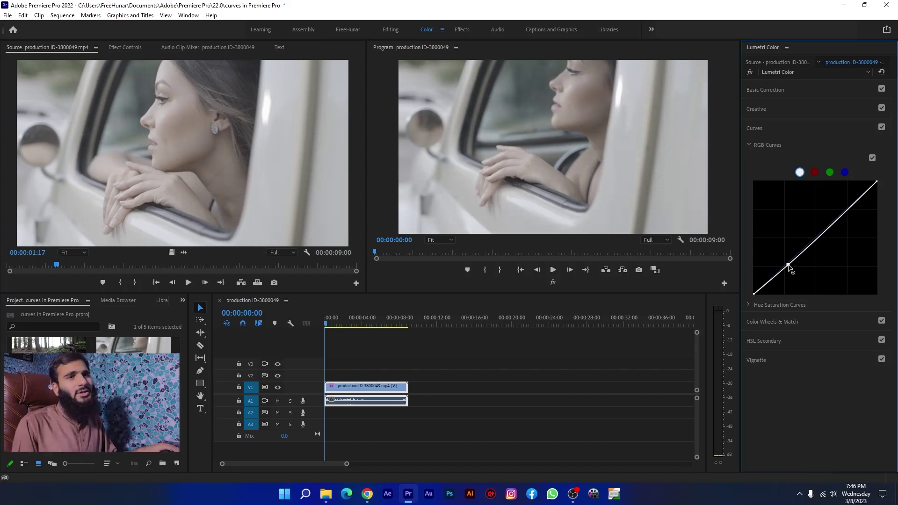
left_click_drag(792, 269, 790, 270)
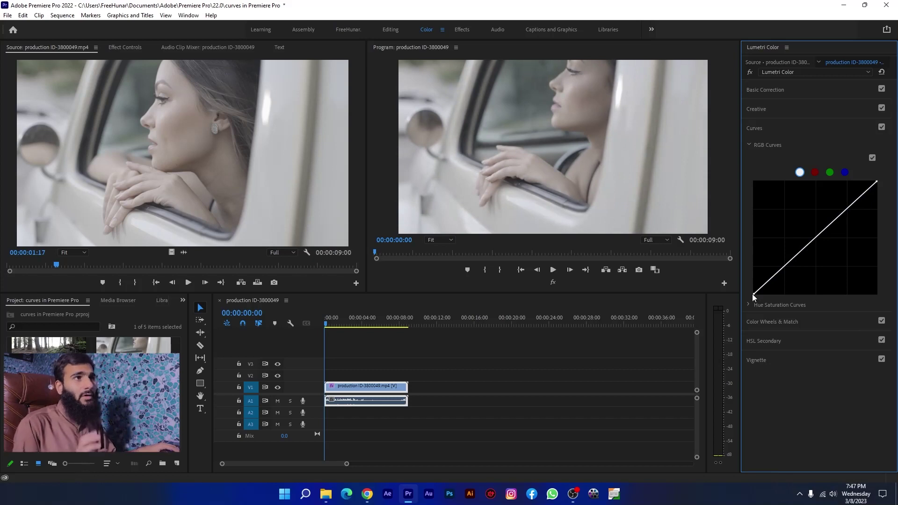
Scrub to the woman's face, then pull the master curve's black point right to crush shadows.
left_click_drag(370, 320, 757, 298)
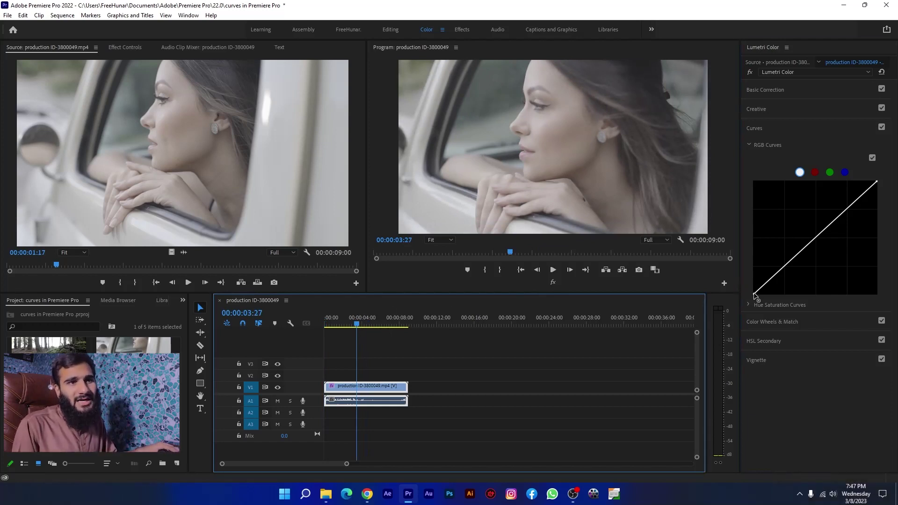
left_click_drag(757, 297, 834, 300)
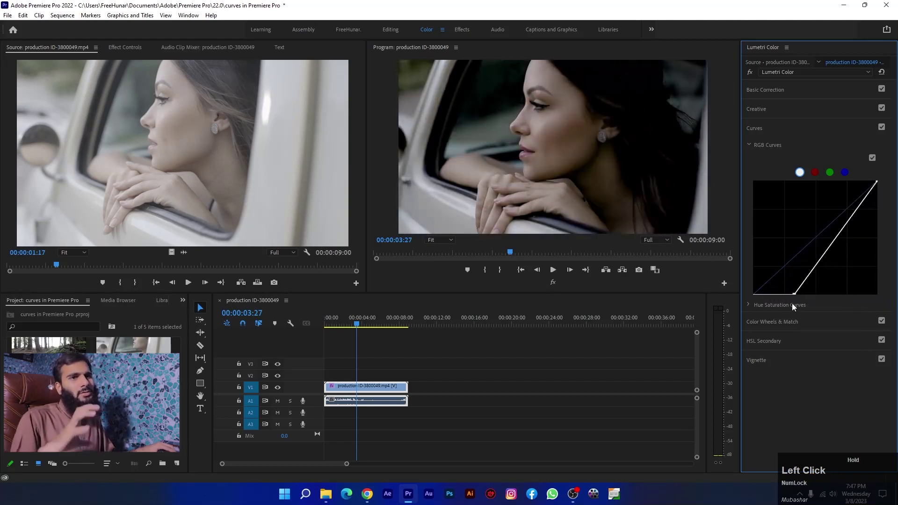
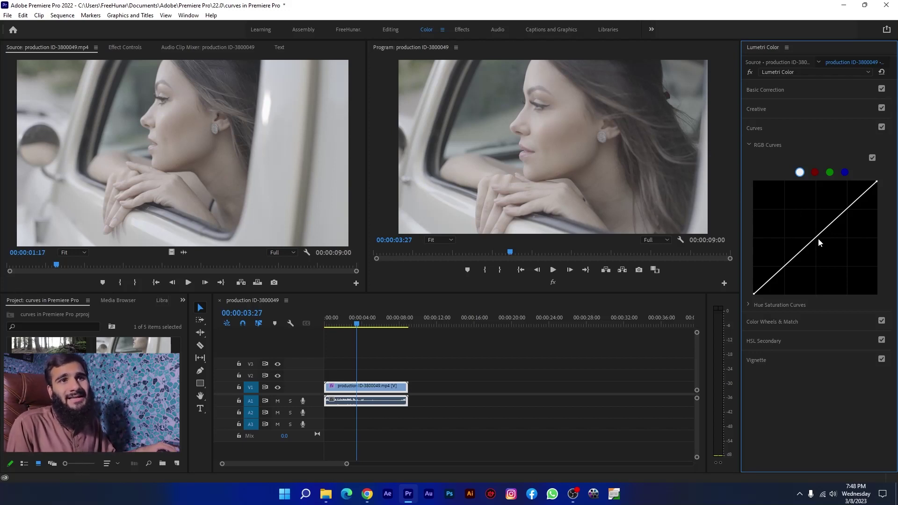
Bend the master curve down to darken, then ease it back to a near-neutral diagonal.
left_click_drag(819, 242, 868, 269)
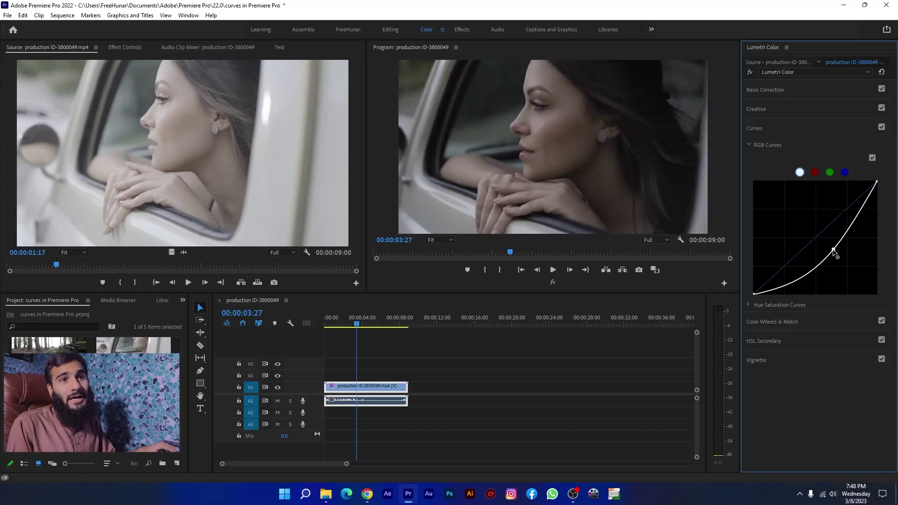
left_click_drag(837, 254, 800, 225)
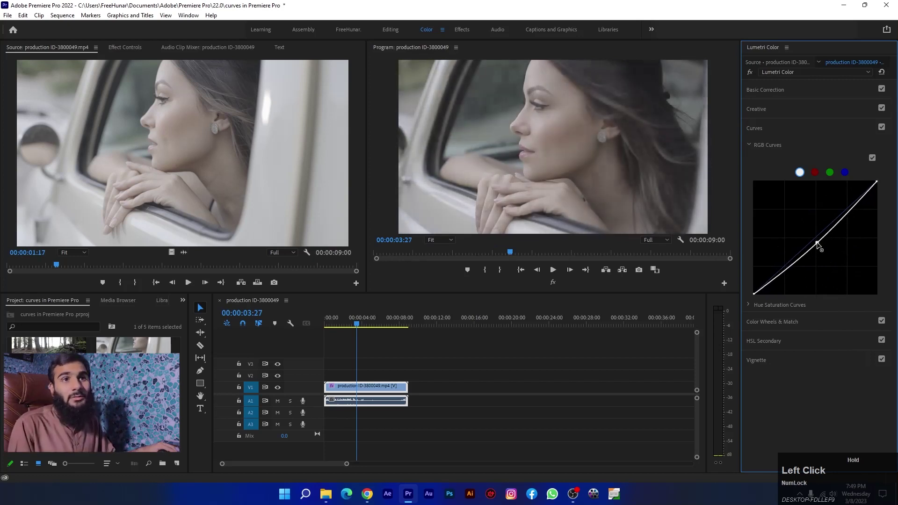
Straighten the master curve and anchor a control point at its midpoint without shifting it.
left_click(818, 245)
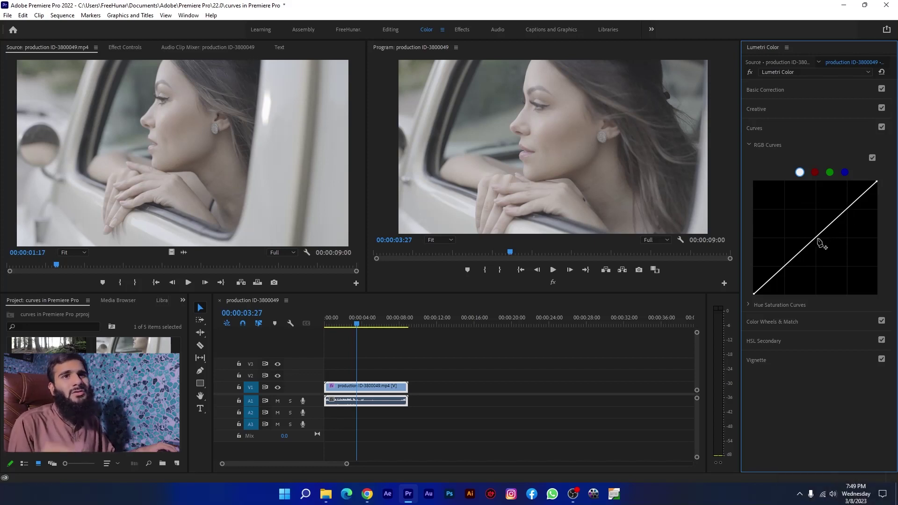
left_click_drag(817, 243, 818, 242)
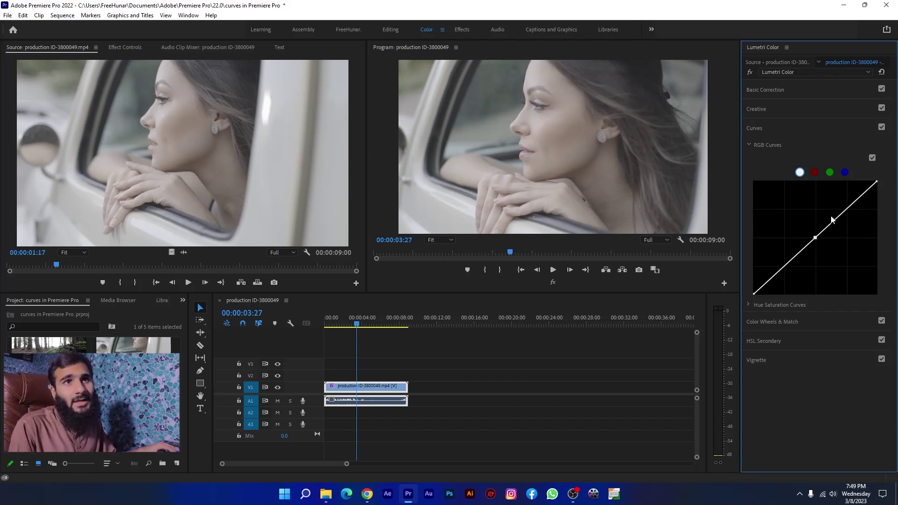
Reshape the master RGB curve into an S with highlight and shadow points for more contrast.
left_click(850, 213)
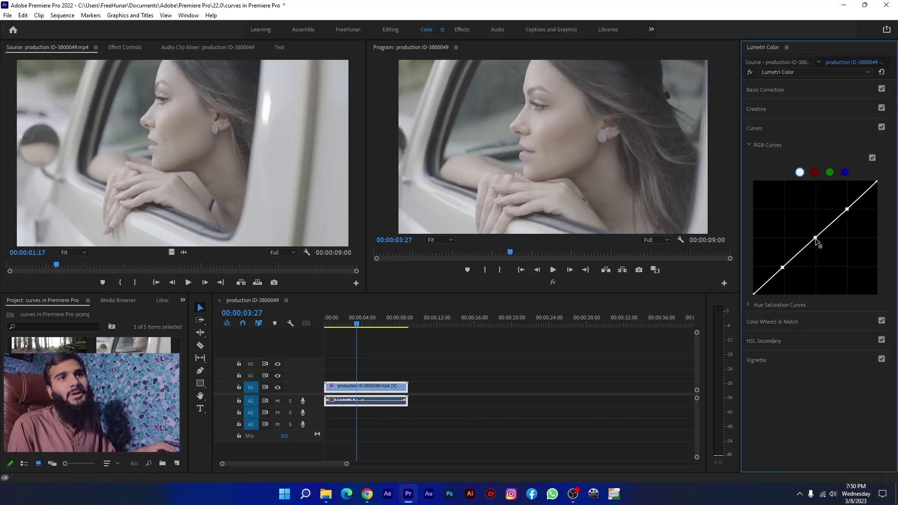
left_click(818, 243)
left_click_drag(818, 244, 807, 243)
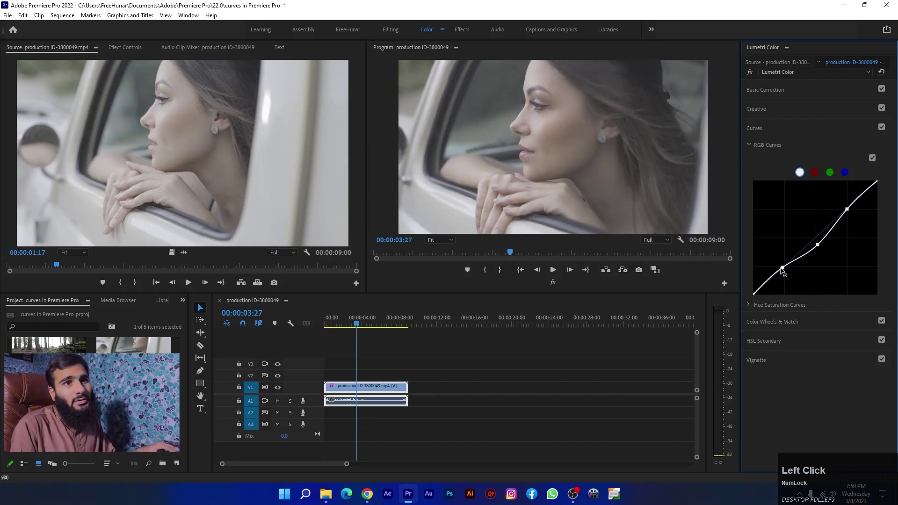
left_click_drag(784, 271, 847, 209)
left_click_drag(848, 210, 790, 285)
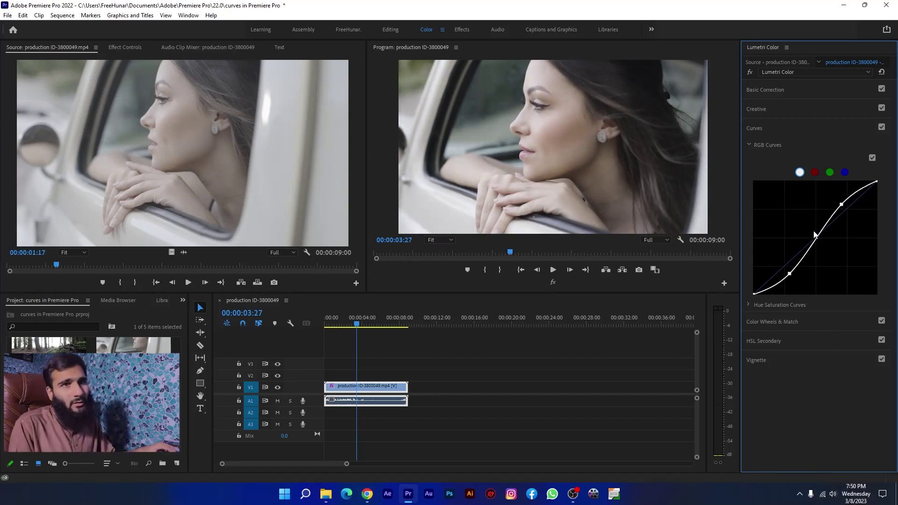
Refine the S-curve's midtone and shadow points to deepen the darks further.
left_click_drag(820, 243, 822, 247)
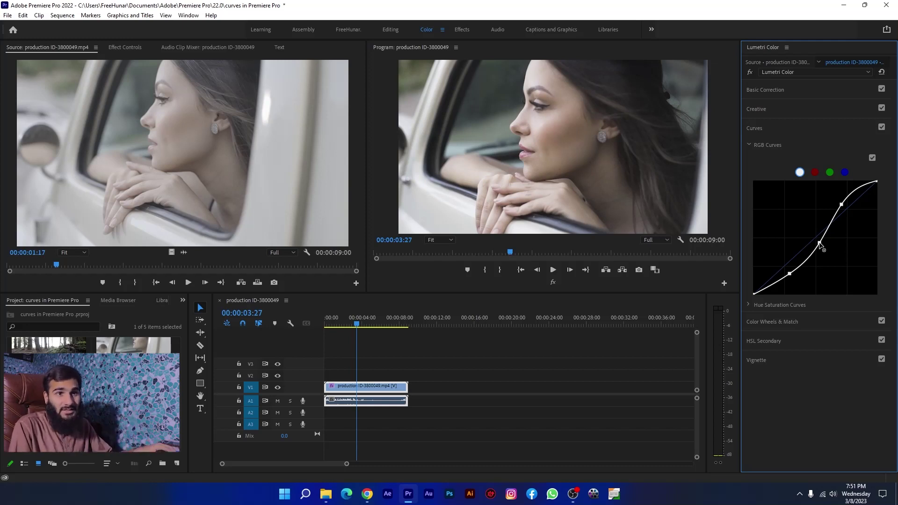
left_click_drag(792, 276, 785, 270)
left_click_drag(785, 270, 812, 224)
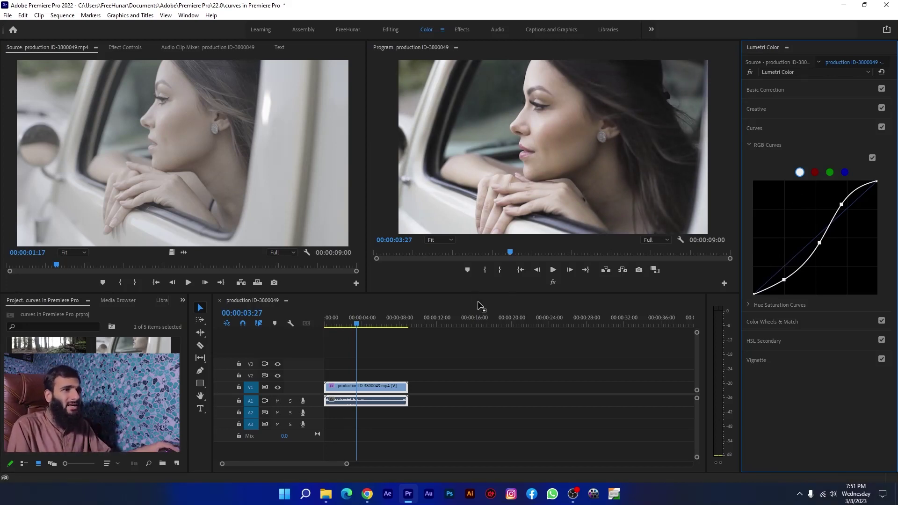
Reset the master RGB curve to a straight diagonal, restoring the shot's original contrast.
left_click(554, 288)
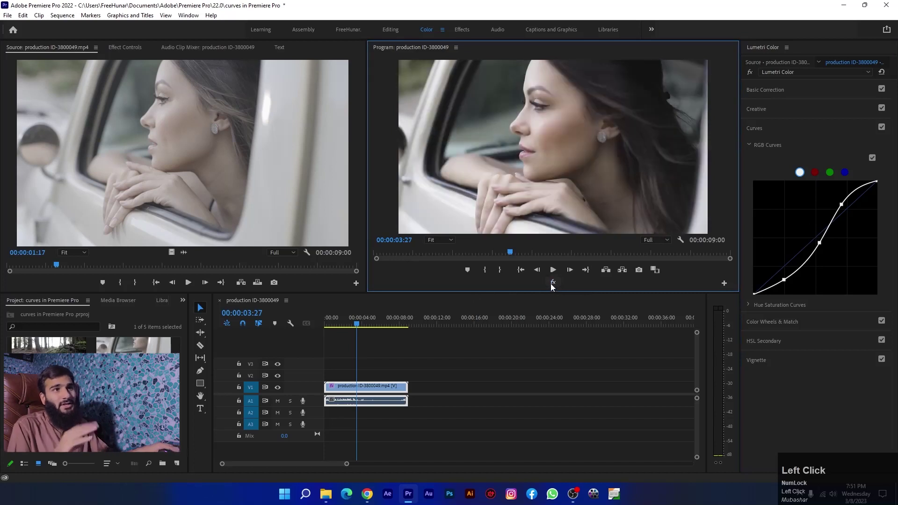
left_click(846, 235)
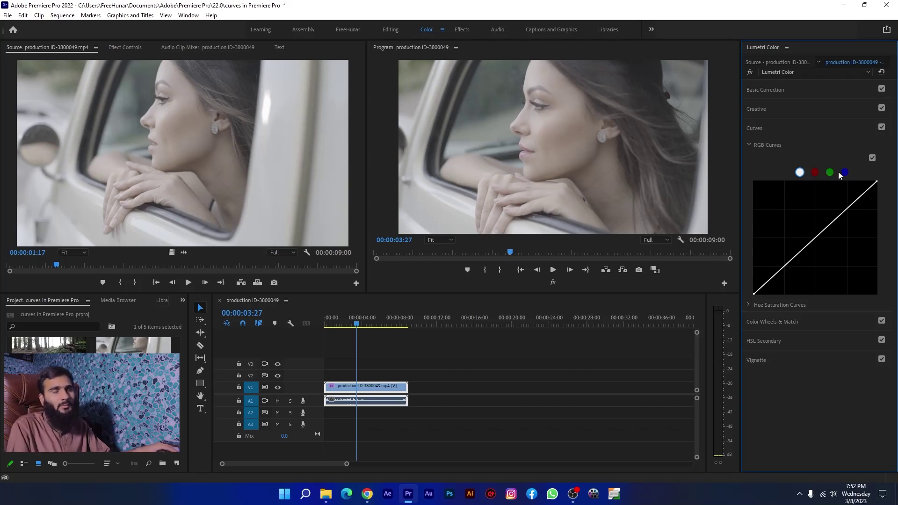
Switch to the red channel curve and pull its midtones down for a cyan cast.
left_click(818, 176)
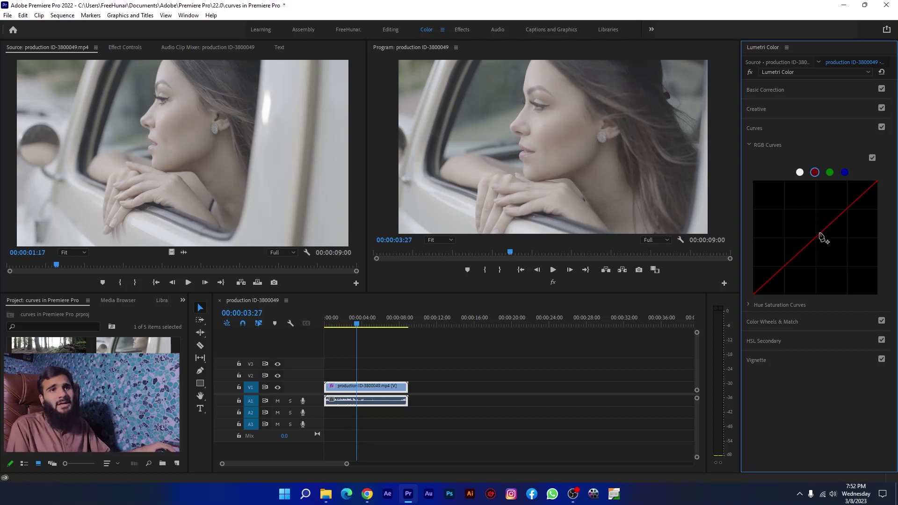
left_click_drag(819, 242, 821, 242)
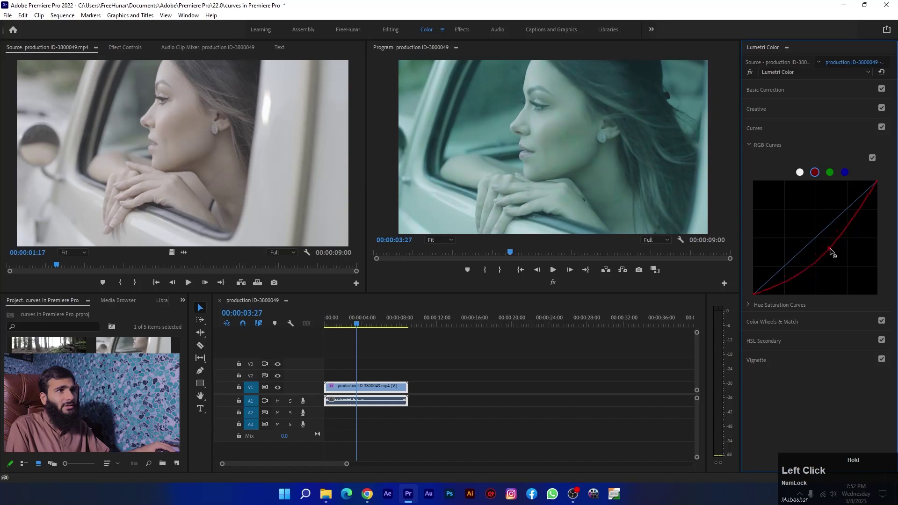
Raise the red midtones to warm the image, then undo it and move to the blue channel curve.
left_click_drag(817, 244, 802, 219)
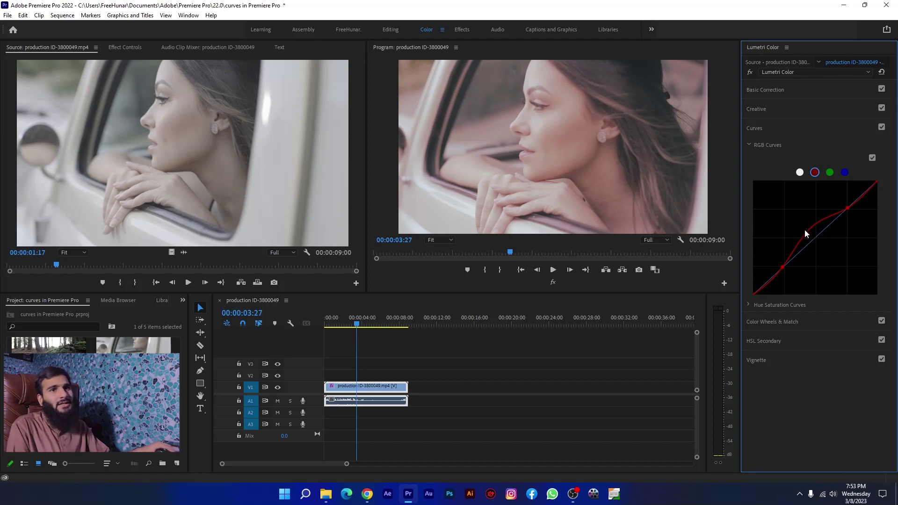
left_click(808, 236)
left_click_drag(808, 236, 553, 105)
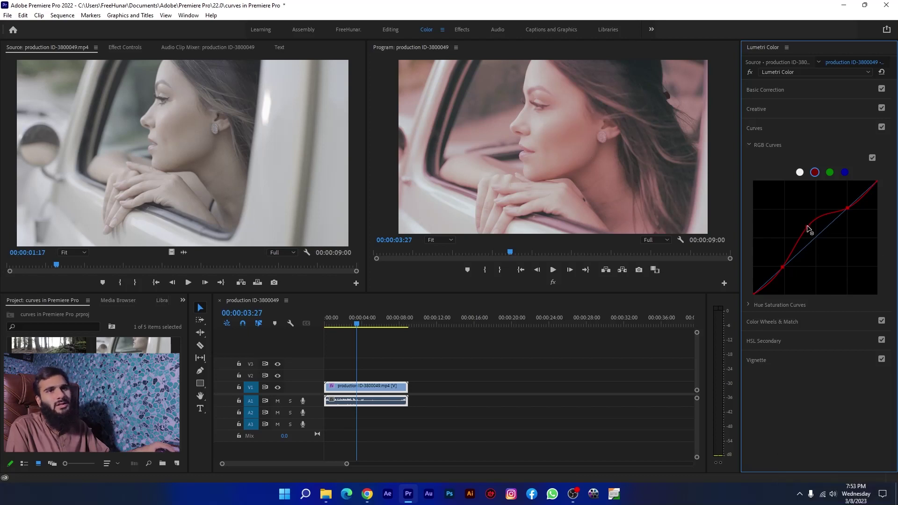
left_click_drag(810, 230, 816, 240)
left_click_drag(816, 239, 850, 174)
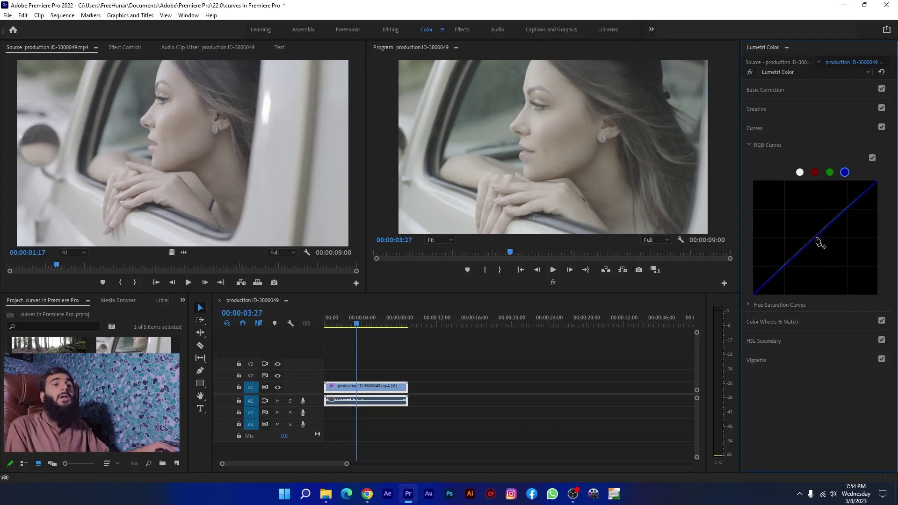
Nudge a point on the blue curve, leaving it straight with natural colour.
left_click_drag(819, 242, 816, 245)
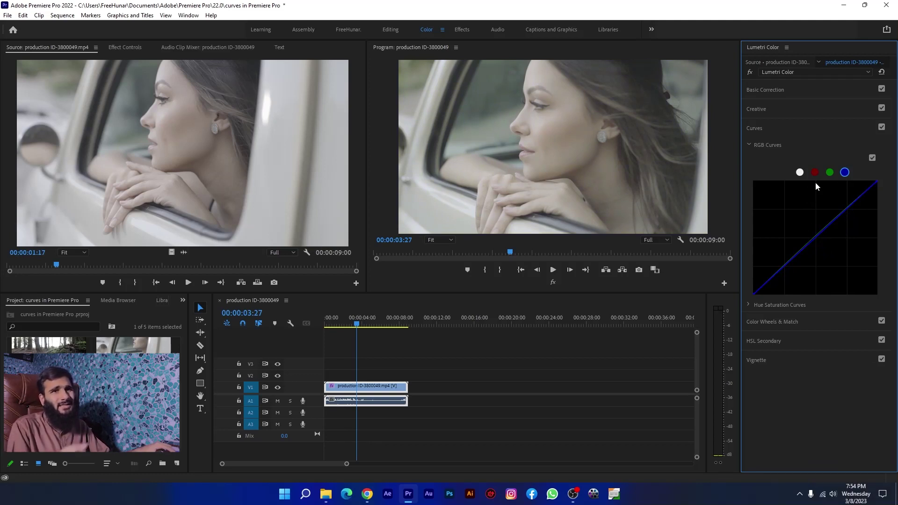
Lower the red channel curve slightly on the car-window shot.
left_click(803, 176)
left_click_drag(803, 176, 822, 174)
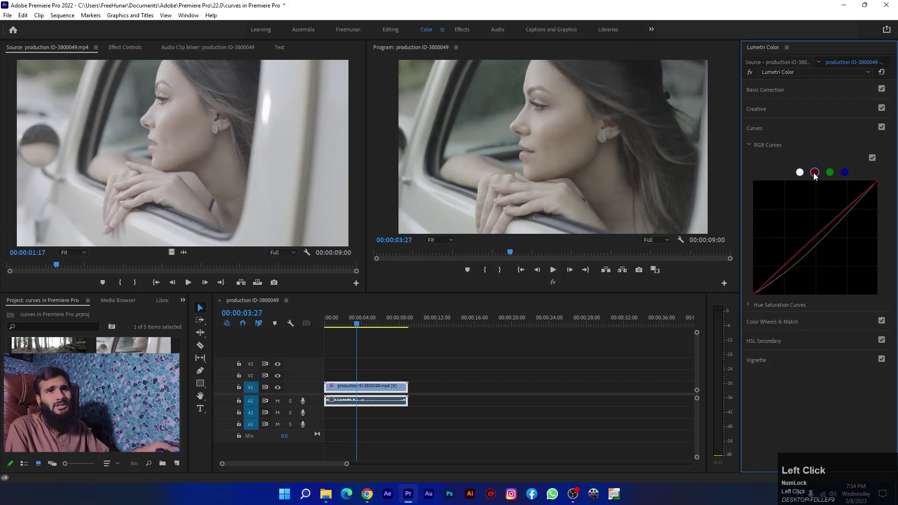
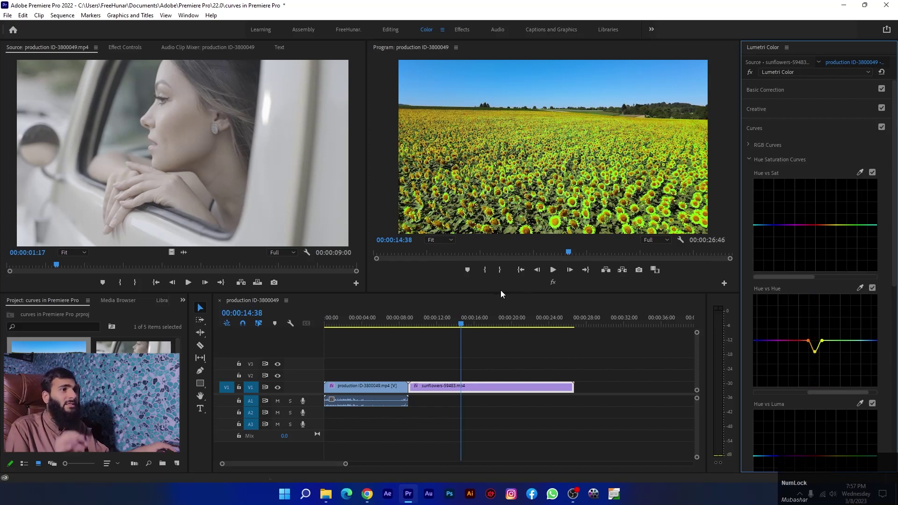
left_click_drag(440, 239, 447, 242)
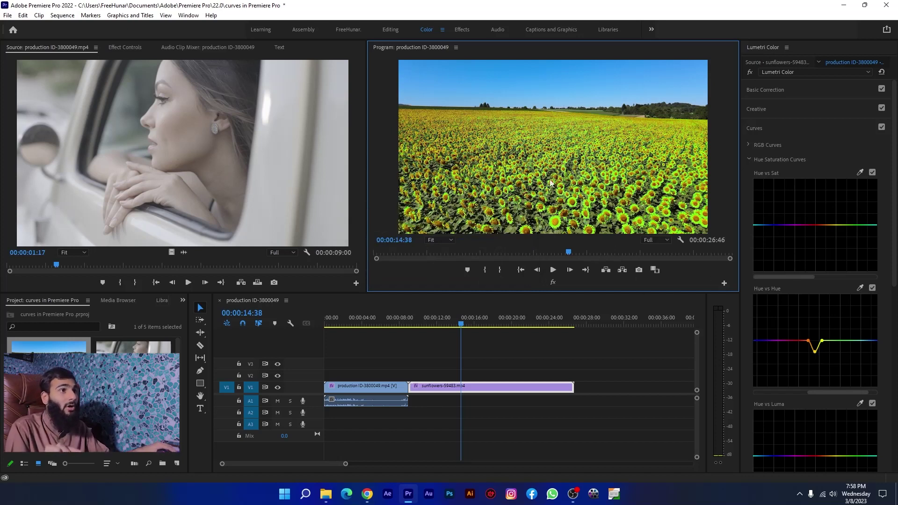
Raise the yellow point on Hue vs Hue so the sunflowers turn pink.
left_click_drag(479, 325, 818, 357)
left_click_drag(819, 358, 815, 294)
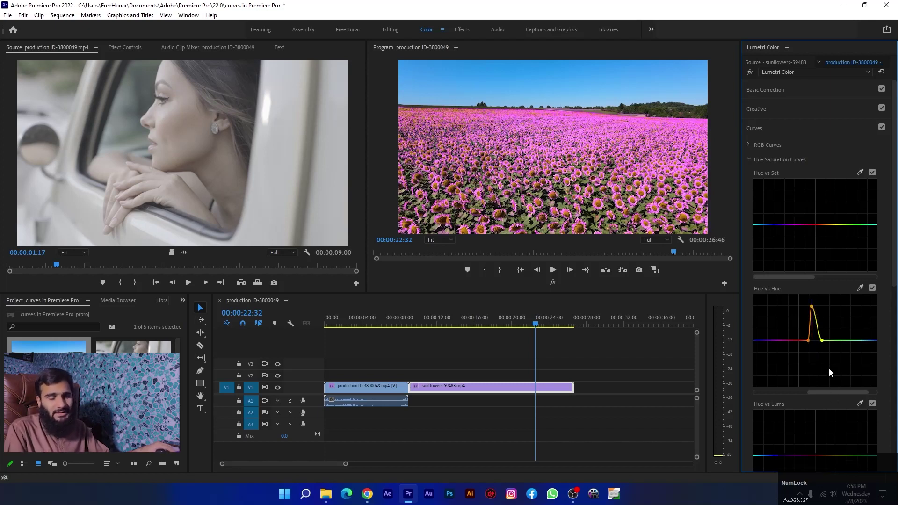
Sample the pink flowers with the Hue vs Sat eyedropper and boost that hue's saturation.
left_click(826, 344)
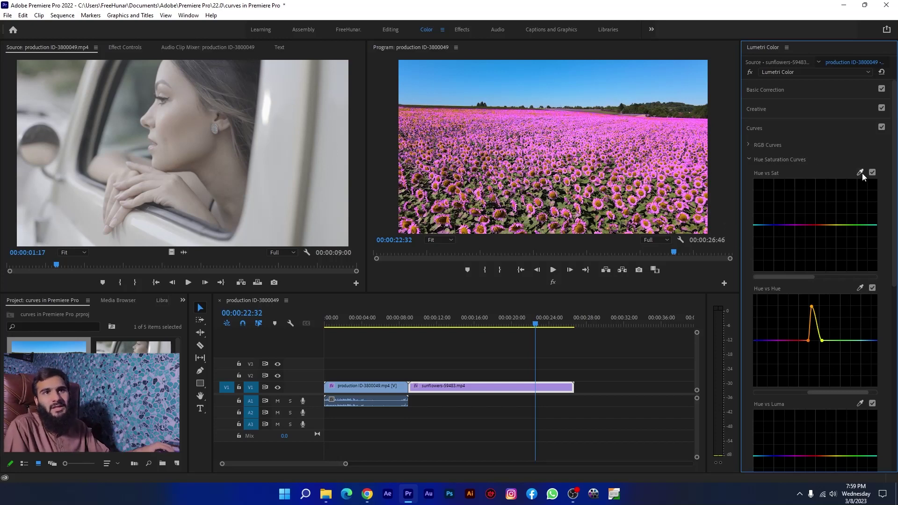
left_click(863, 175)
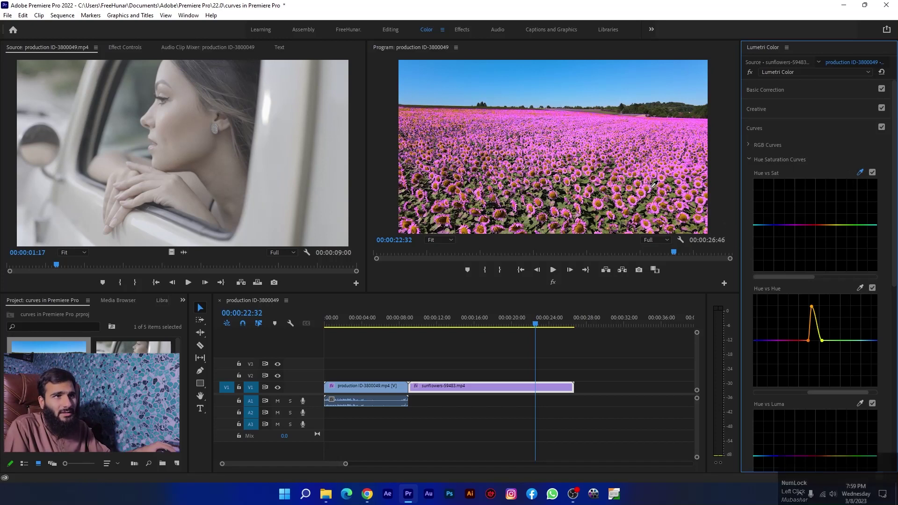
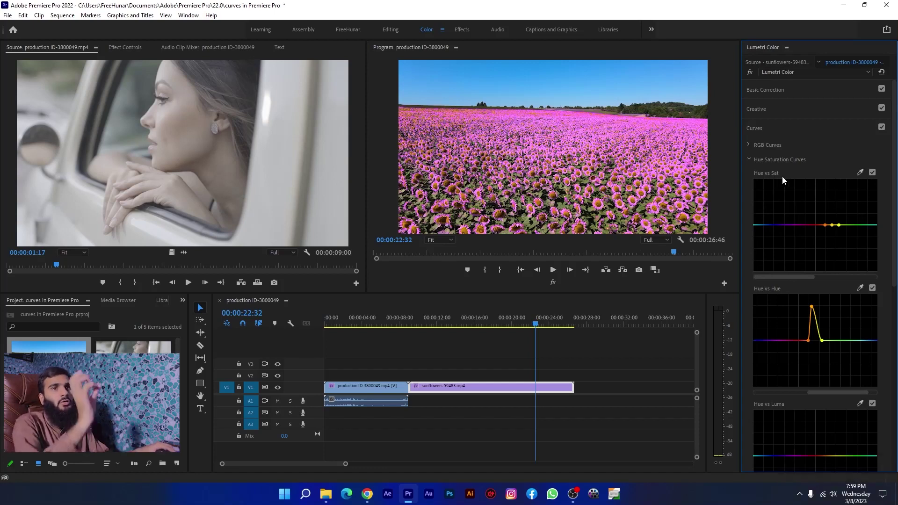
left_click_drag(835, 231, 832, 269)
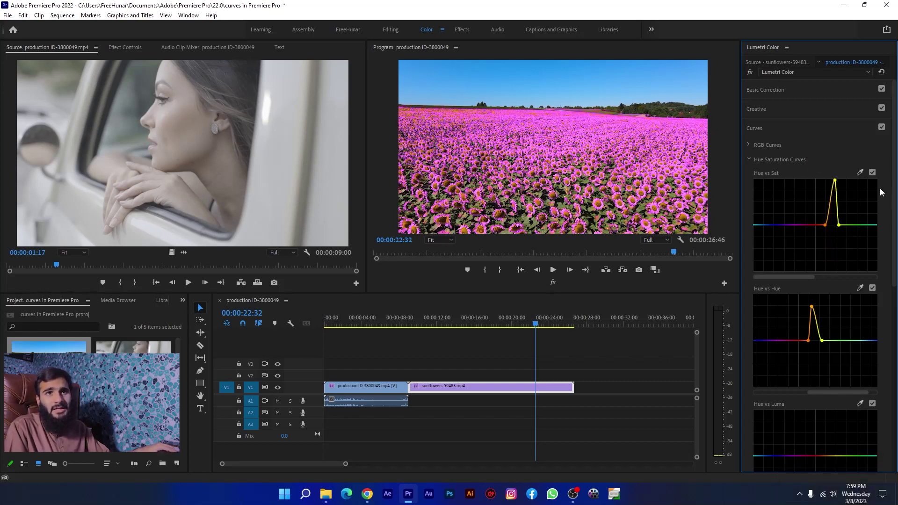
left_click(877, 174)
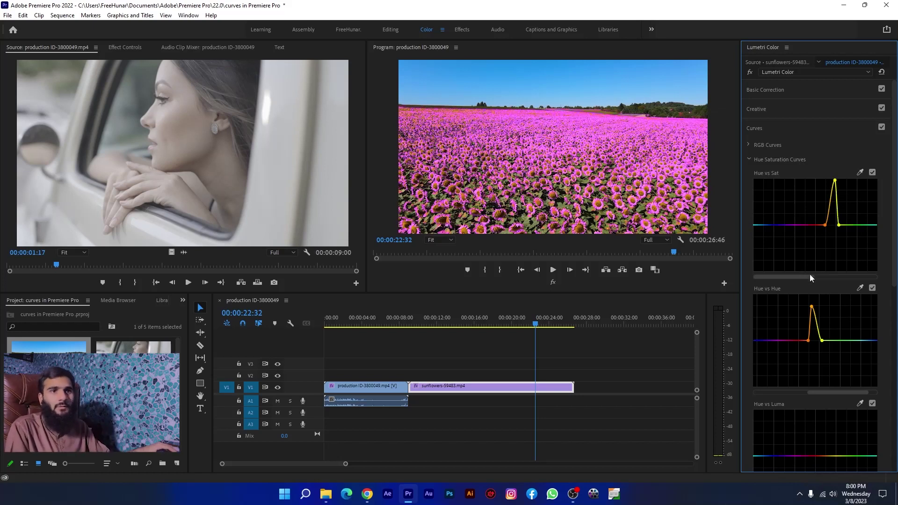
left_click_drag(803, 281, 807, 279)
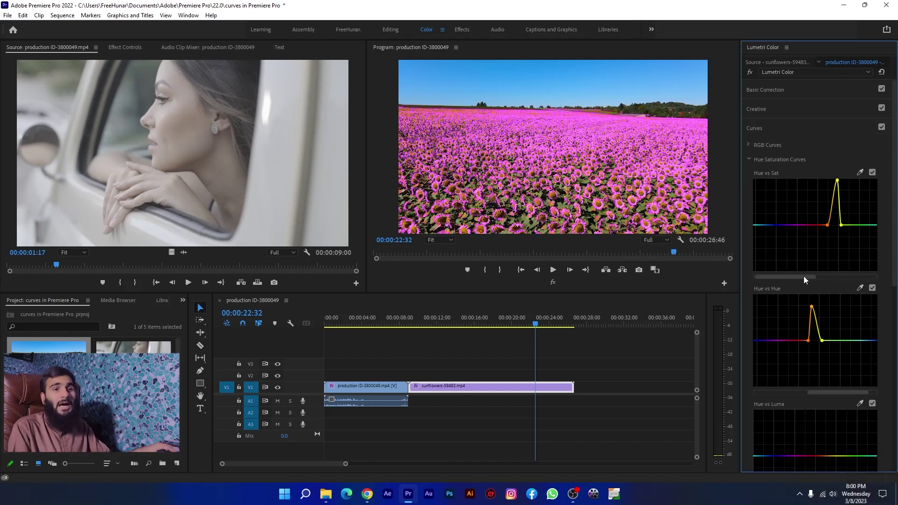
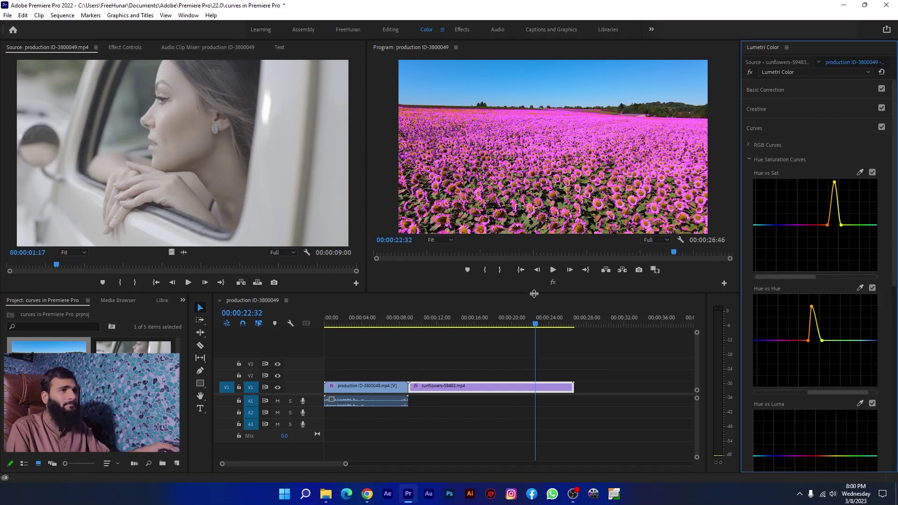
Scrub to another moment and flatten the Hue vs Hue peak to restore yellow petals.
left_click_drag(637, 252, 482, 213)
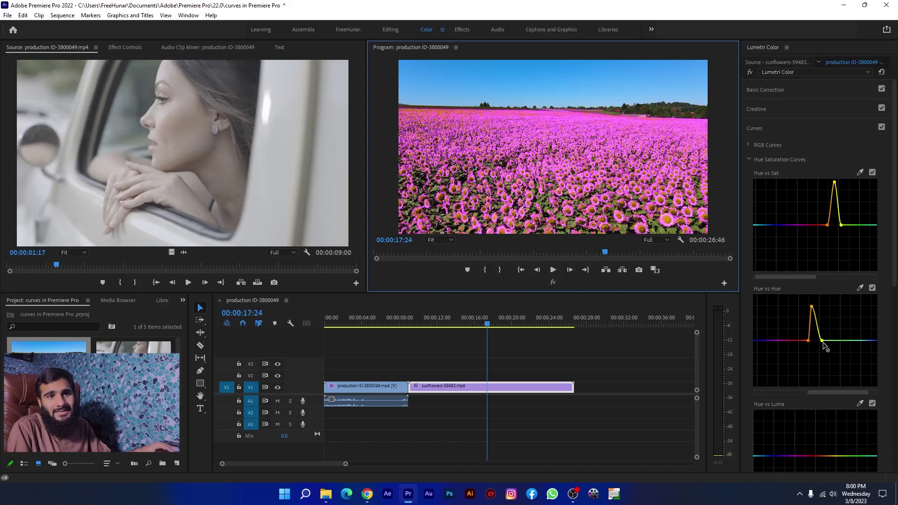
left_click_drag(826, 347, 816, 337)
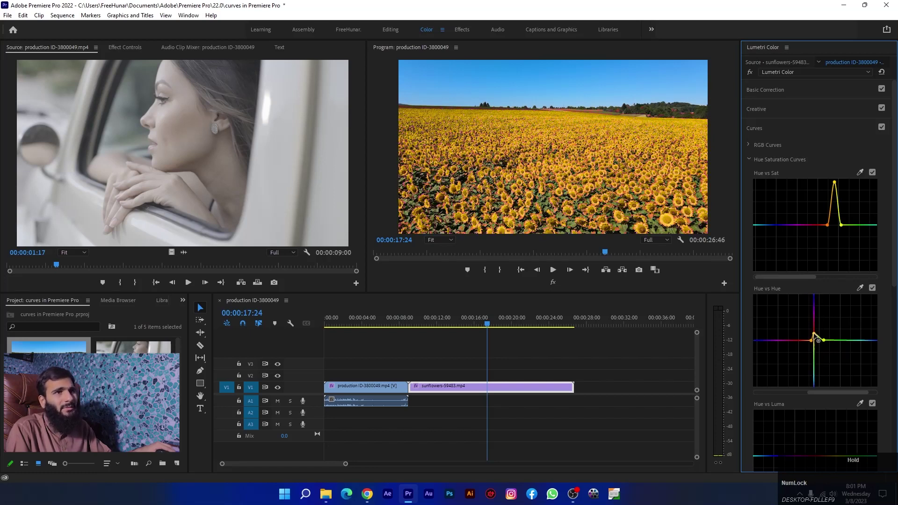
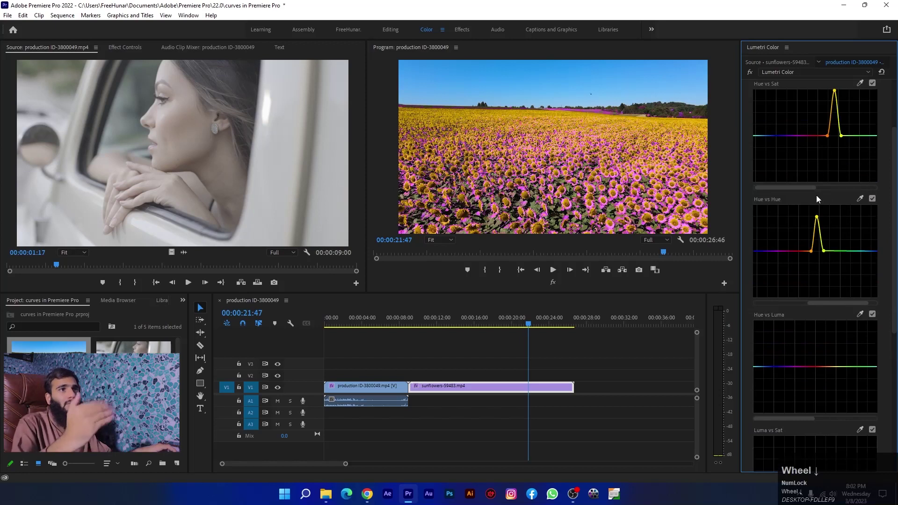
Sample a colour for Hue vs Luma and add points around yellow to adjust its luminance.
scroll("down", 3)
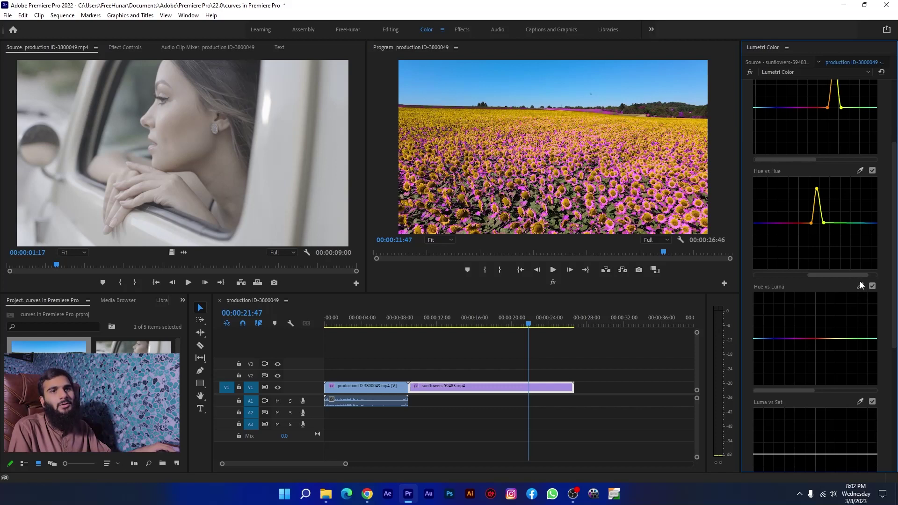
left_click(864, 286)
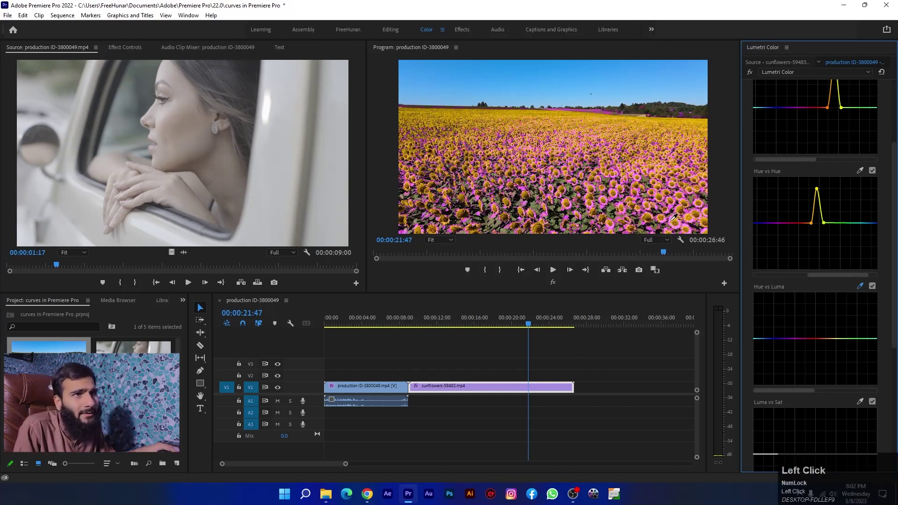
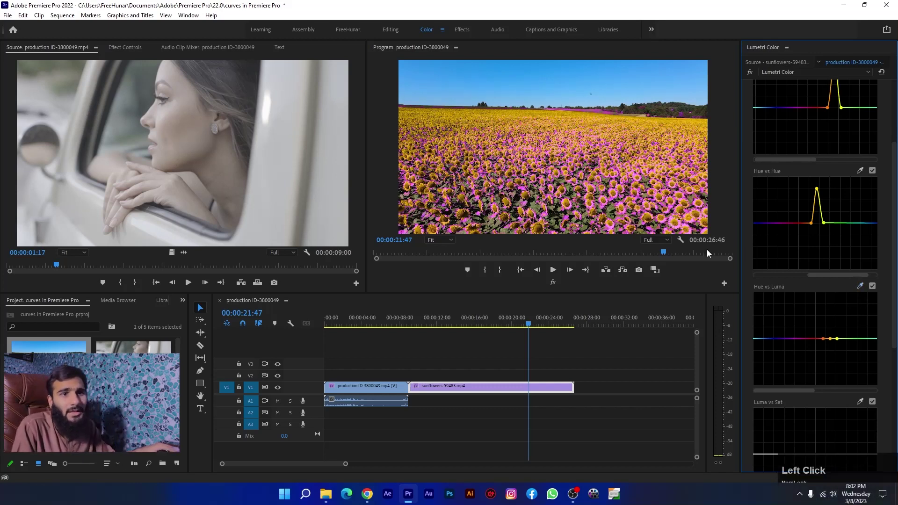
left_click(833, 344)
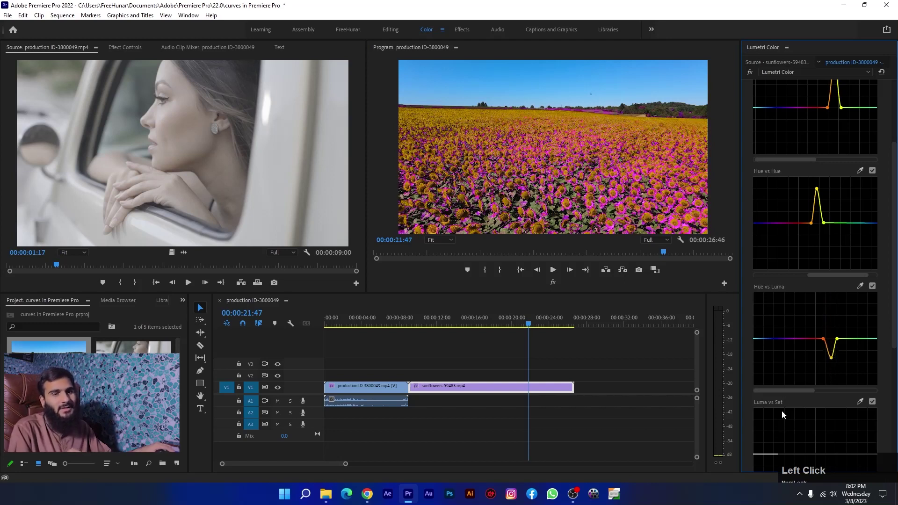
scroll("down", 3)
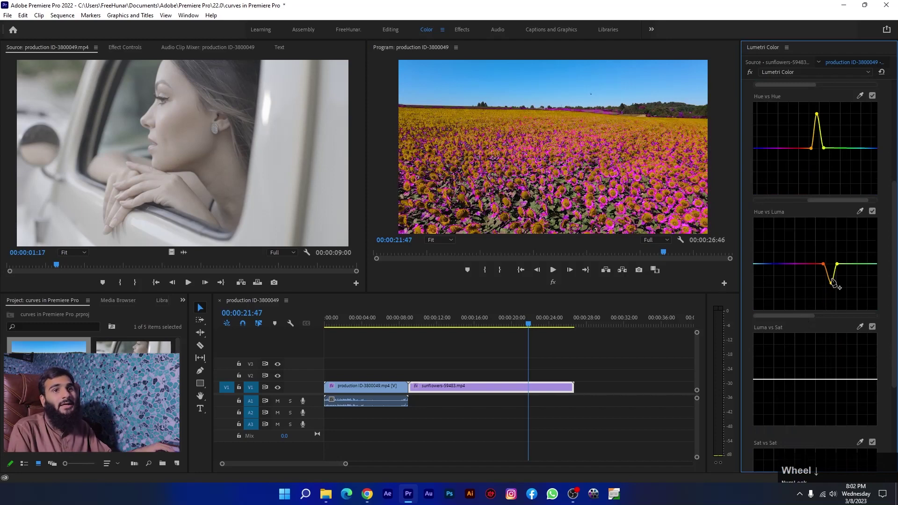
left_click(834, 287)
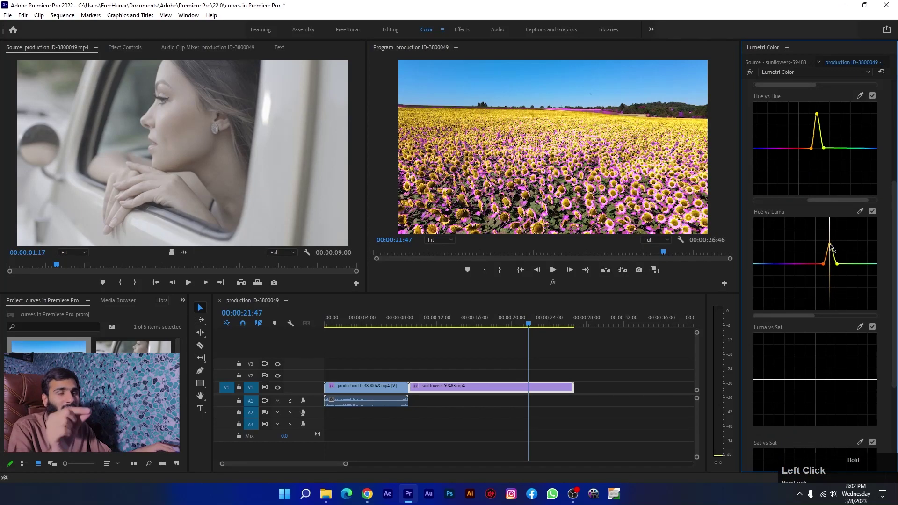
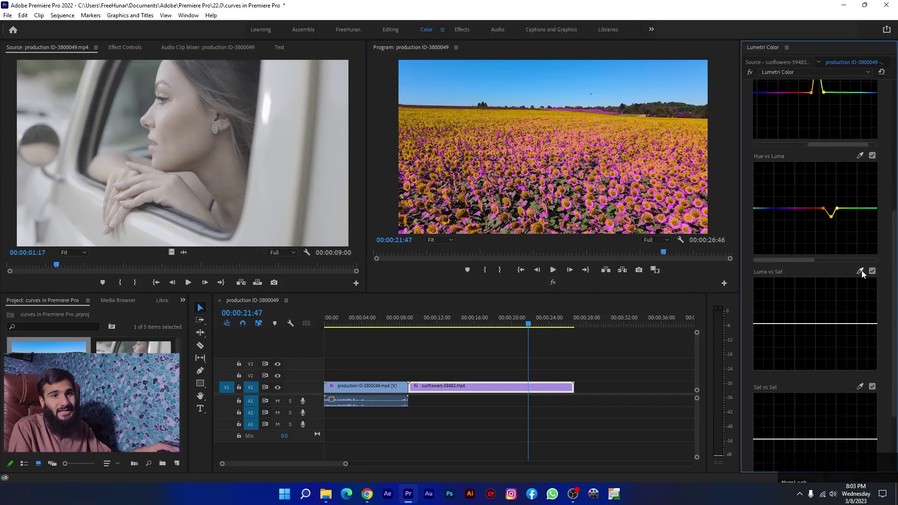
Add points near the bright end of Luma vs Sat and raise highlight saturation.
double_click(865, 274)
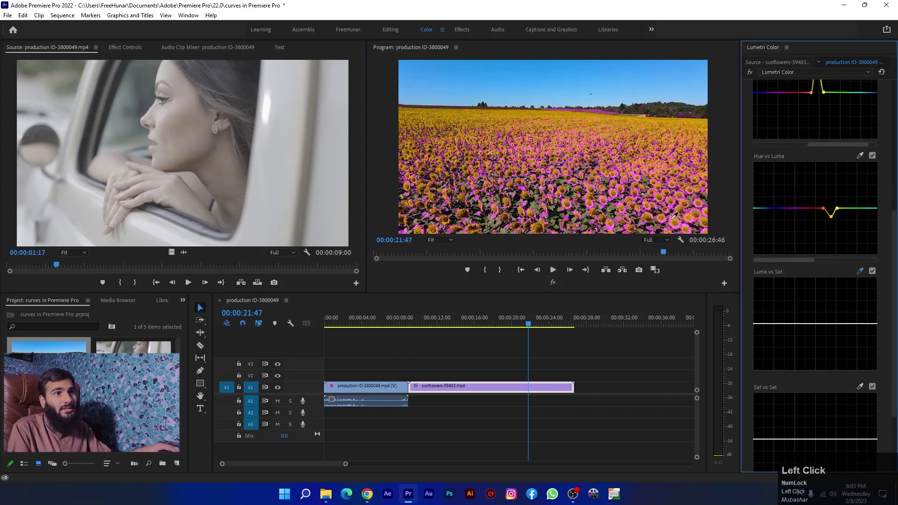
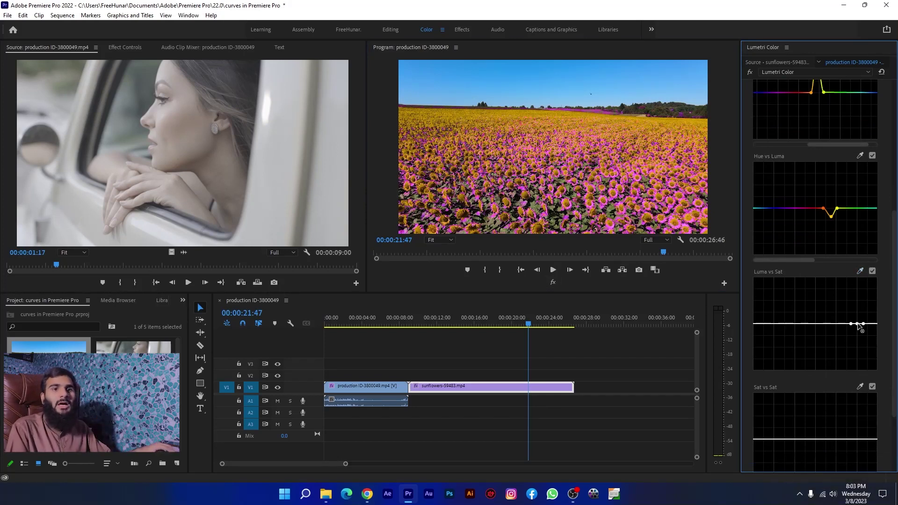
left_click_drag(861, 328, 860, 330)
key("ctrl+Num_Lock")
left_click(857, 327)
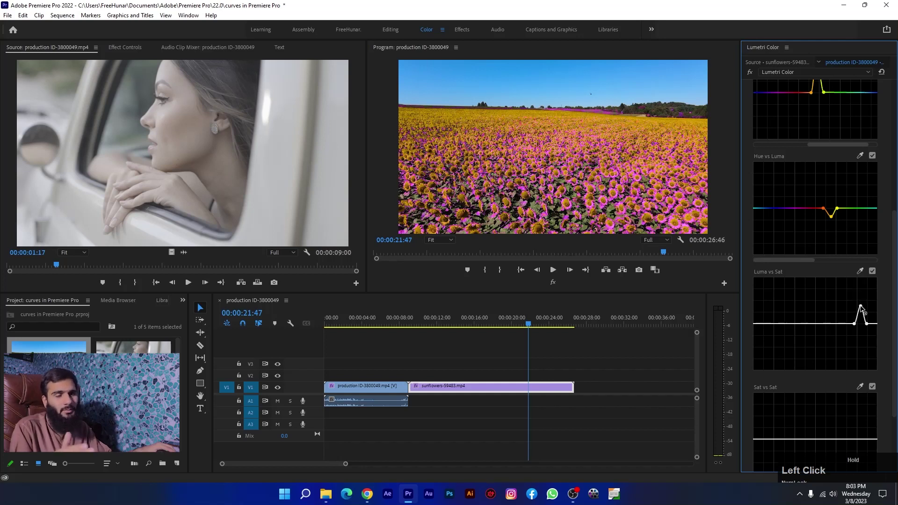
scroll("down", 3)
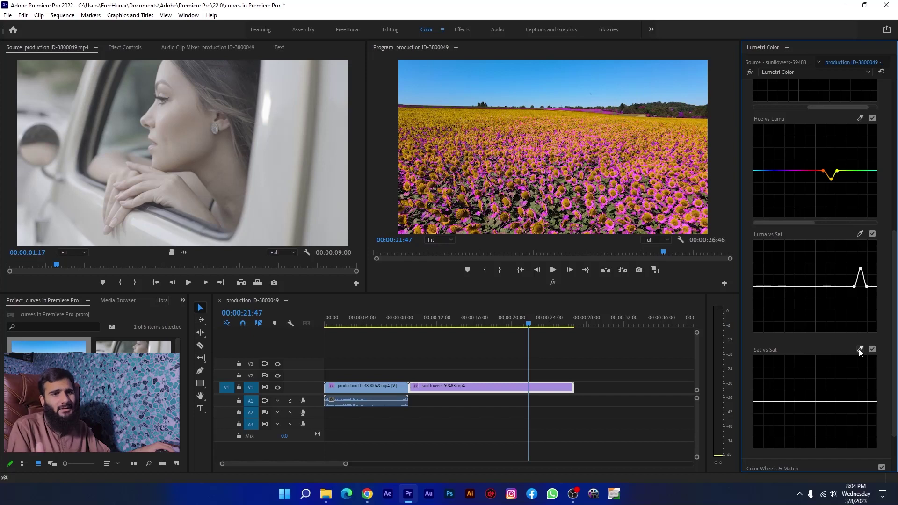
Dip the middle of the Sat vs Sat curve to desaturate moderately saturated colours.
scroll("down", 3)
left_click(862, 352)
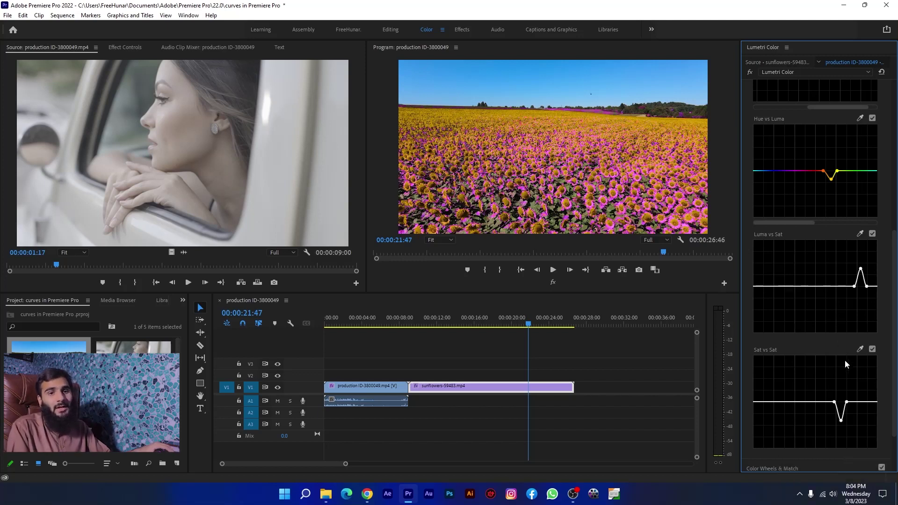
Add two points at the dark end of Luma vs Sat and raise shadow saturation.
scroll("up", 3)
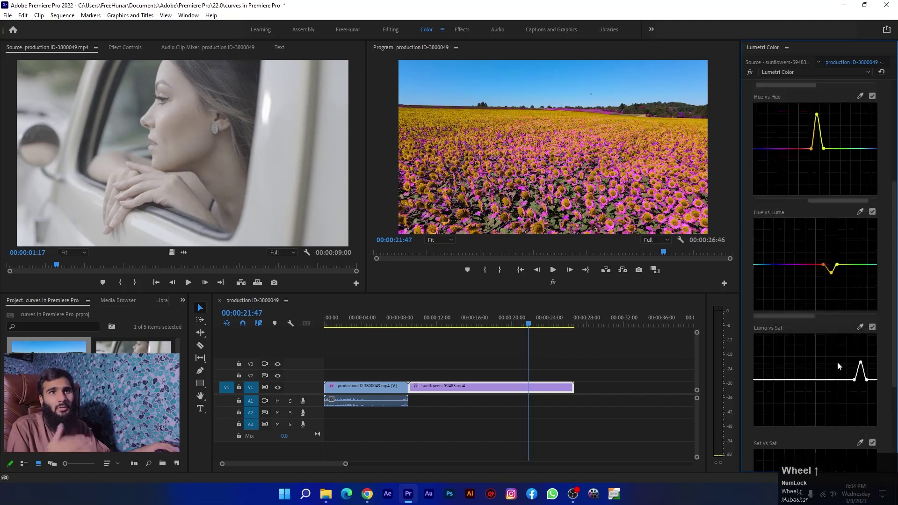
scroll("up", 3)
scroll("down", 3)
scroll("up", 3)
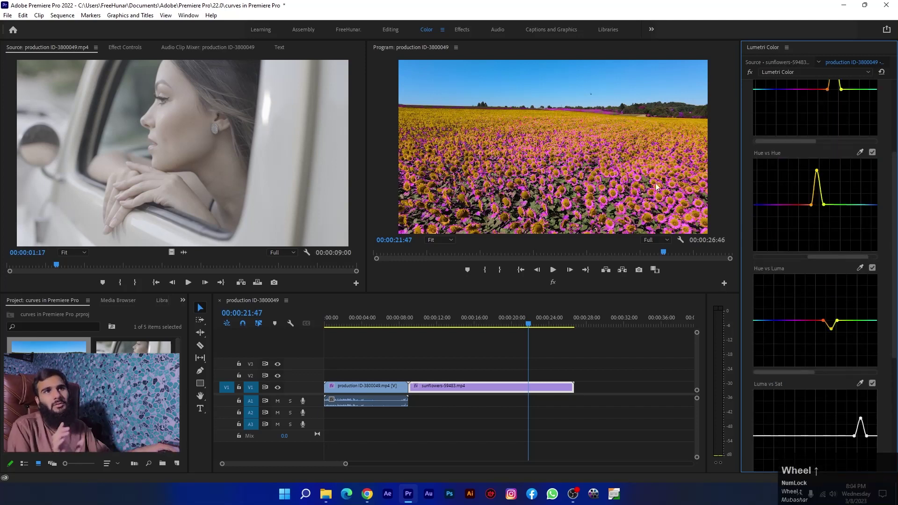
scroll("up", 3)
scroll("down", 3)
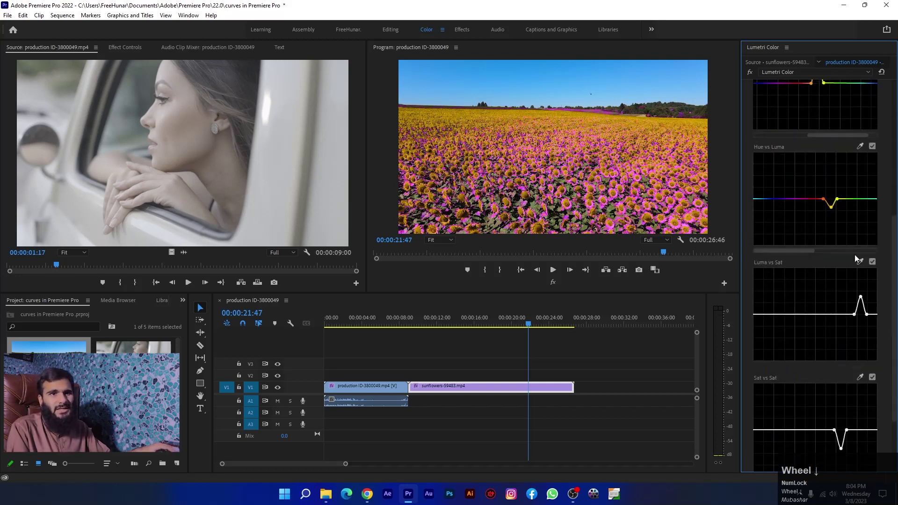
left_click(863, 265)
left_click(588, 227)
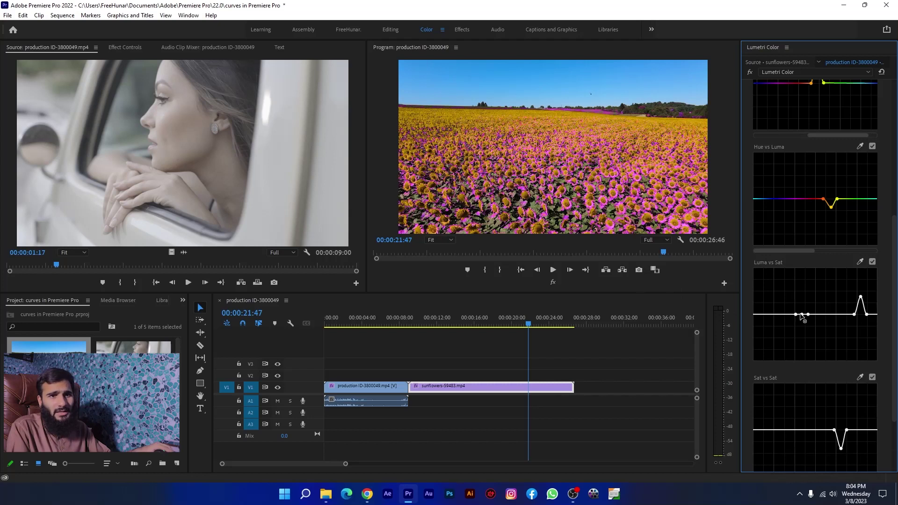
left_click_drag(804, 318, 805, 288)
Push the shadow saturation peak higher and refine its shape.
left_click(437, 243)
left_click_drag(437, 242, 803, 287)
left_click_drag(804, 287, 801, 270)
scroll("down", 3)
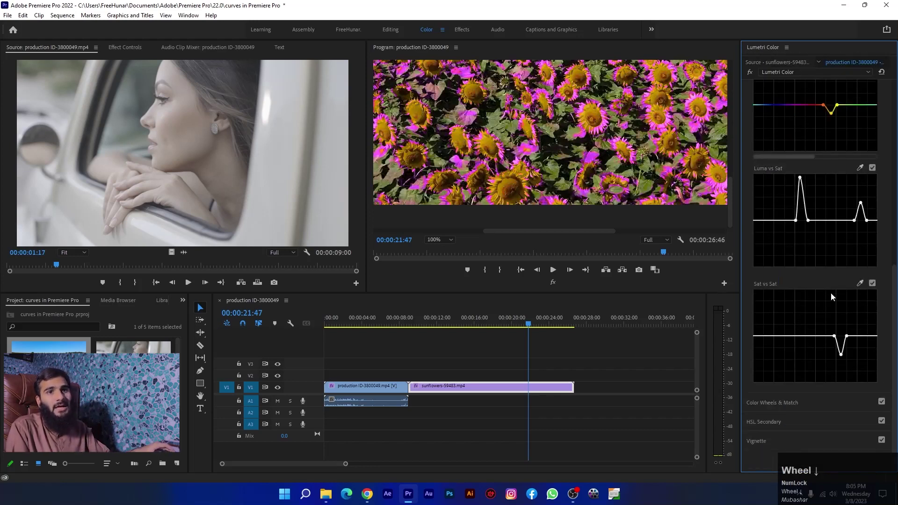
left_click(863, 285)
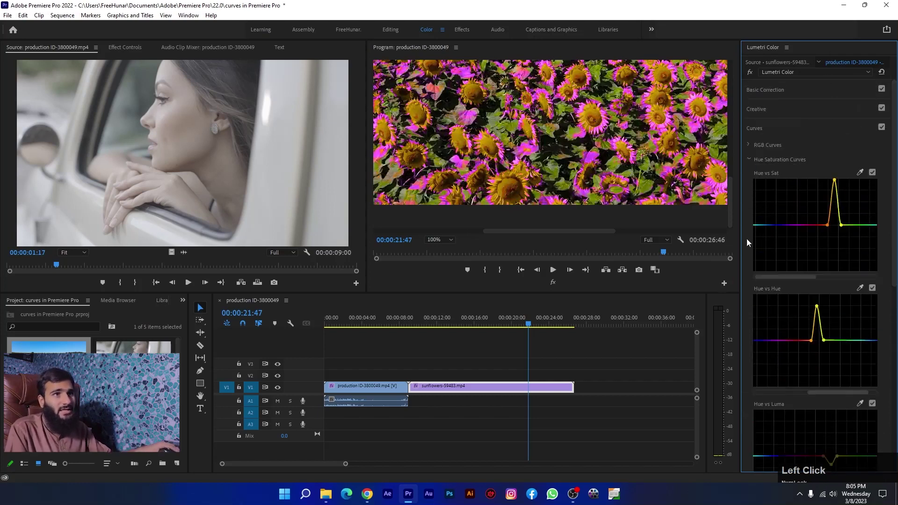
Add a point beside the Hue vs Hue peak and pull it down for a softer pink tint.
left_click(864, 287)
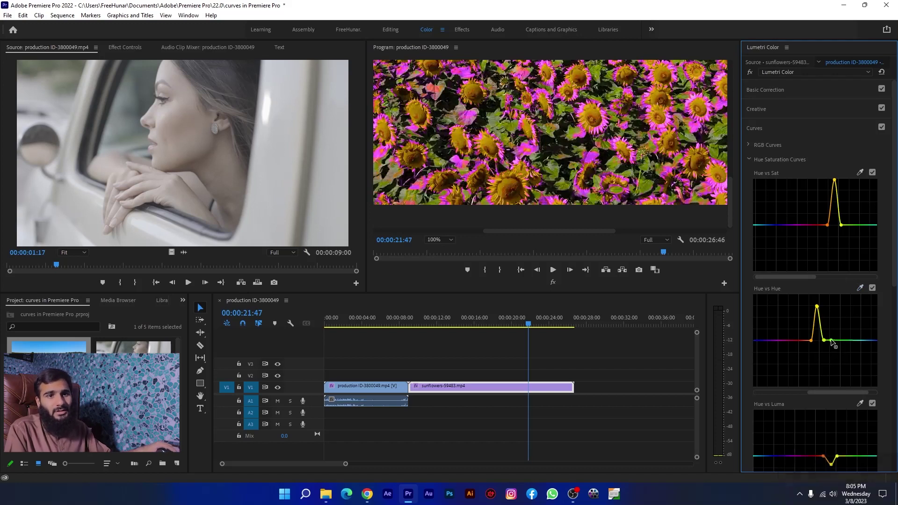
left_click_drag(826, 344, 446, 243)
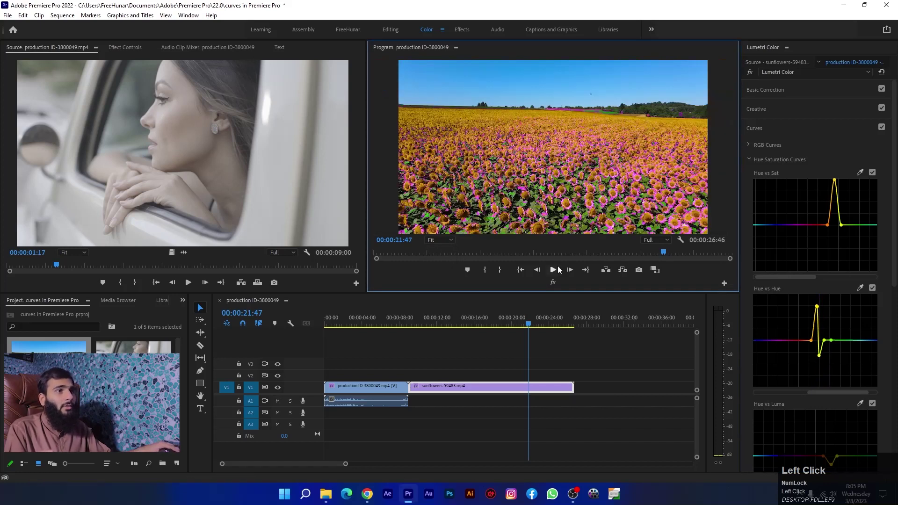